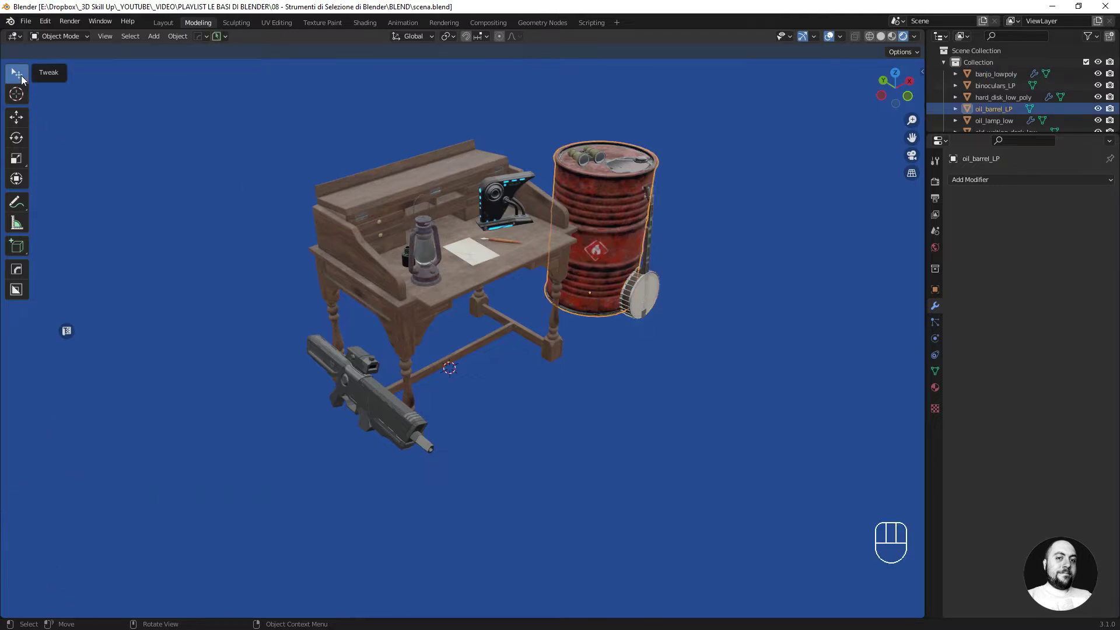
Select the rifle, then the oil barrel, add the banjo, and switch back to the rifle.
drag(20, 78, 98, 143)
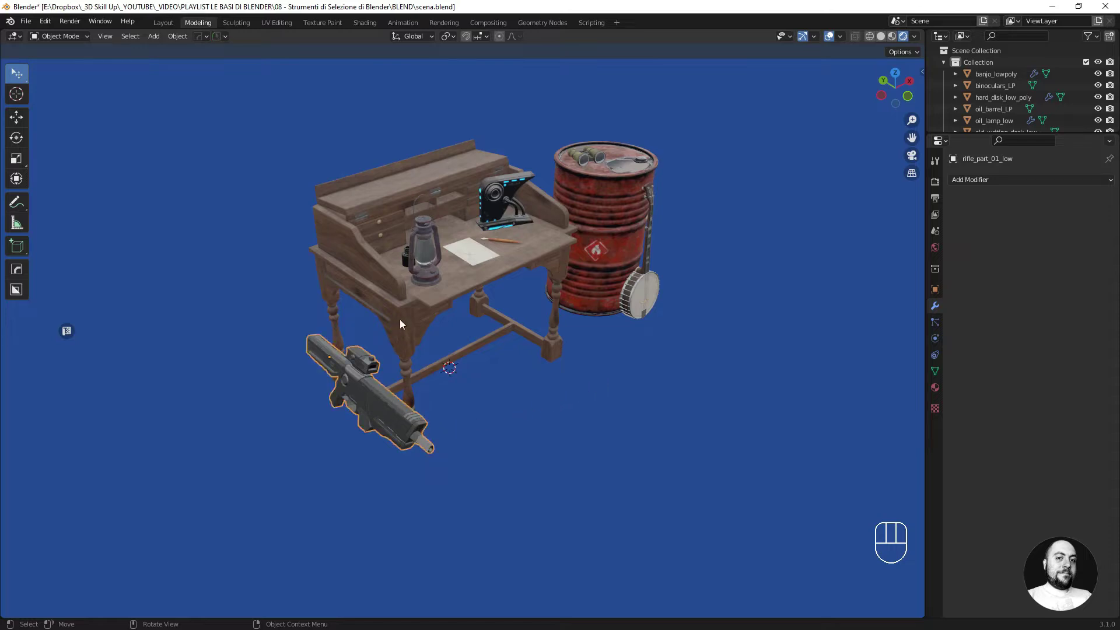
drag(404, 322, 409, 310)
drag(496, 206, 598, 224)
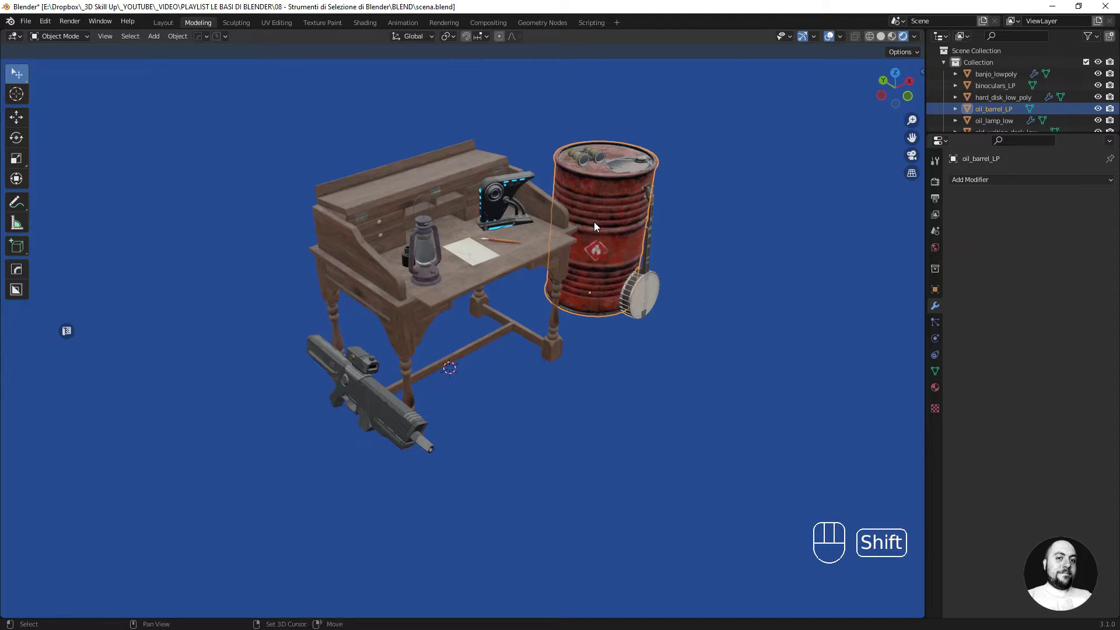
click(633, 291)
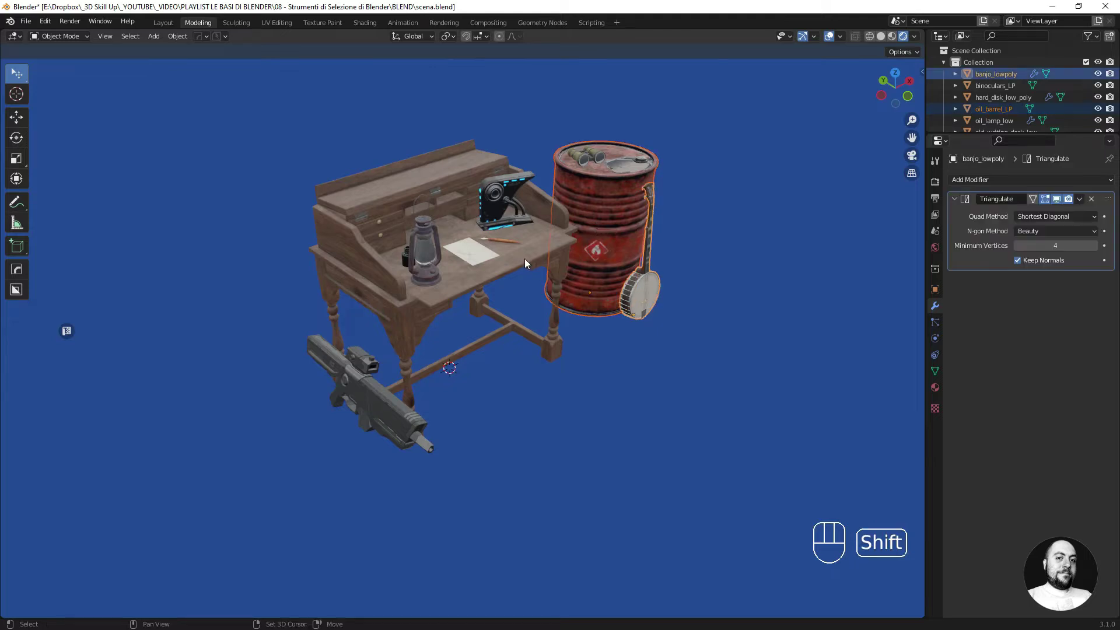
drag(528, 261, 474, 223)
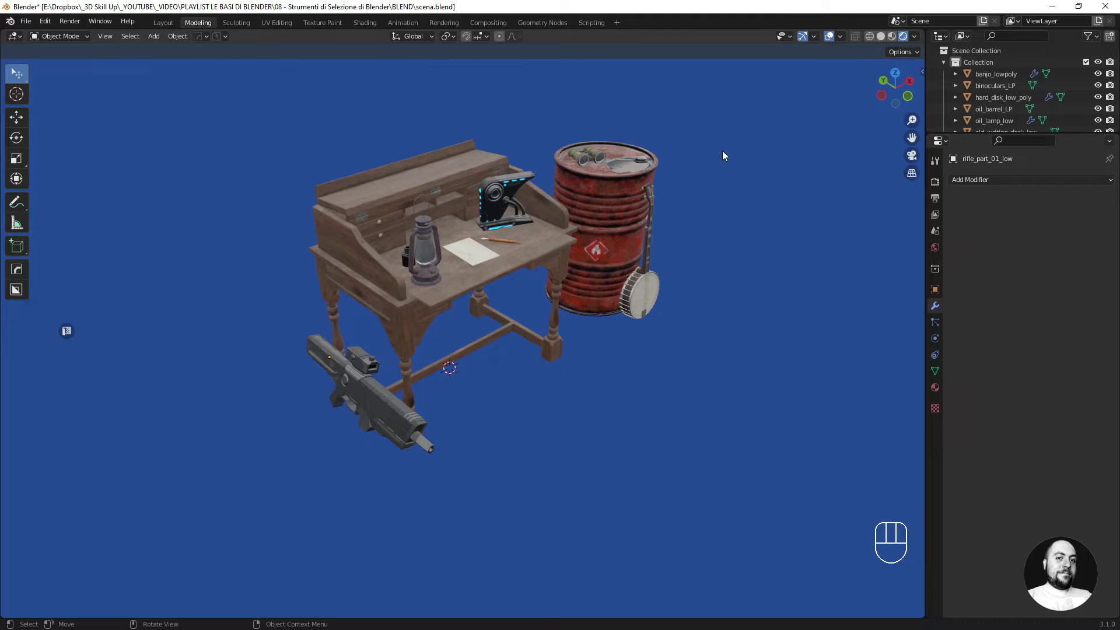
Add further props to the selection one by one, then deselect every object in the scene.
key(a)
key(alt+a)
key(a)
key(a)
key(a)
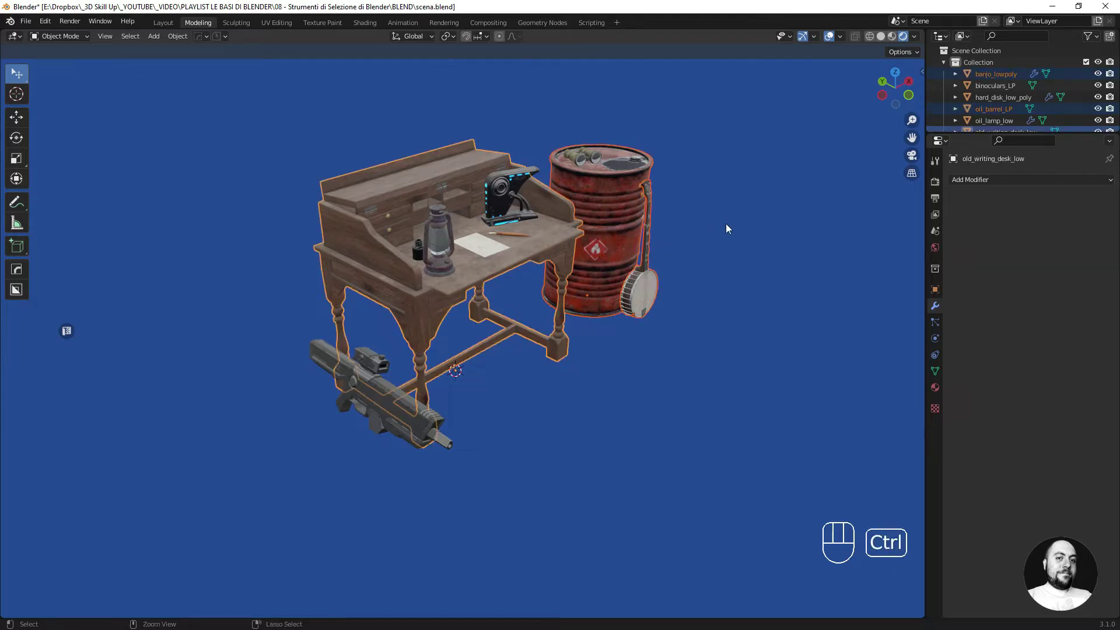
key(ctrl+i)
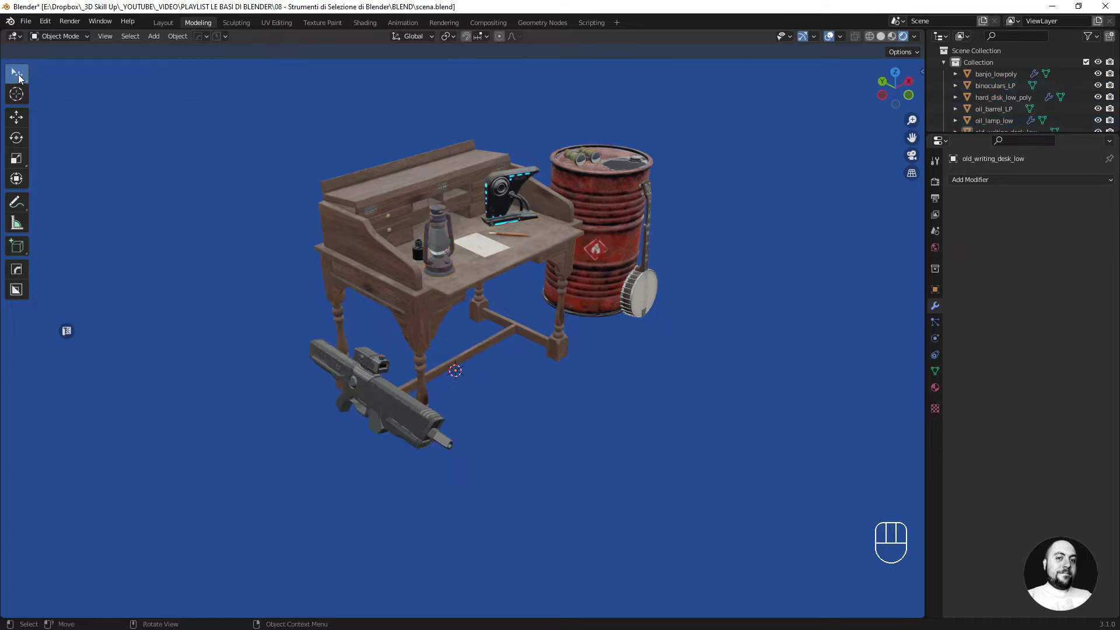
Box-select the desk, lamp, barrel and banjo together, then subtract the barrel and banjo.
drag(22, 77, 78, 104)
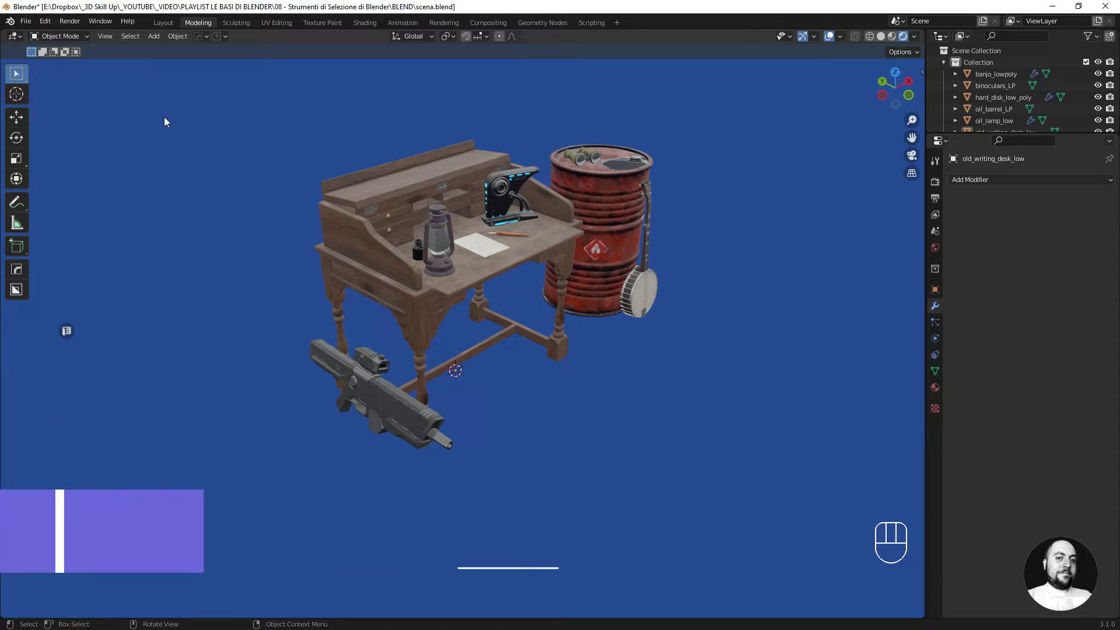
drag(169, 120, 668, 315)
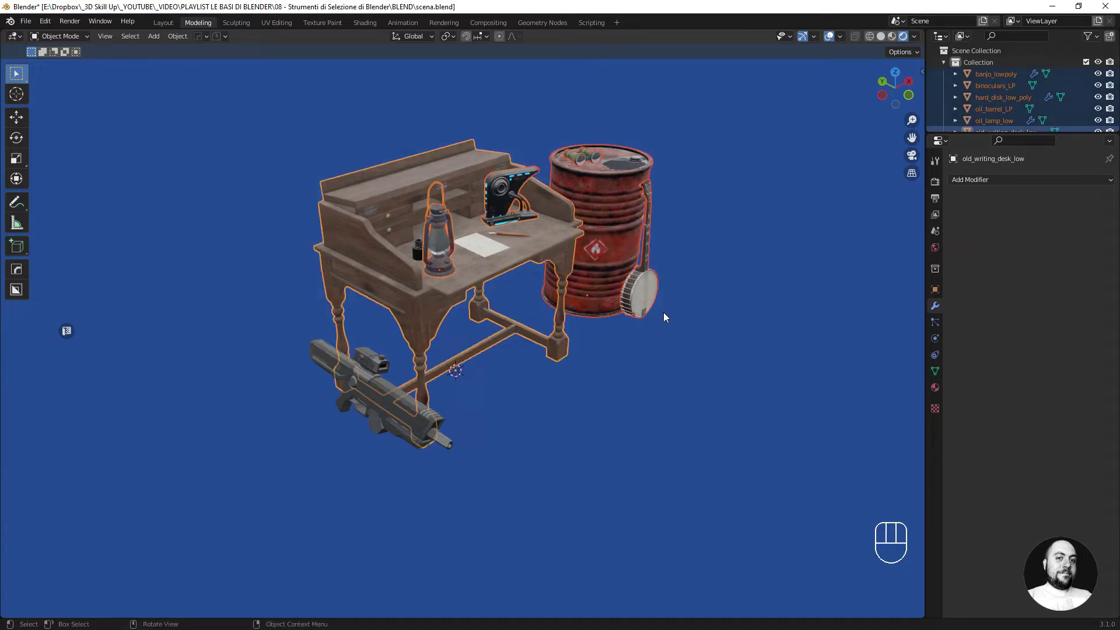
drag(700, 166, 589, 344)
drag(426, 141, 550, 246)
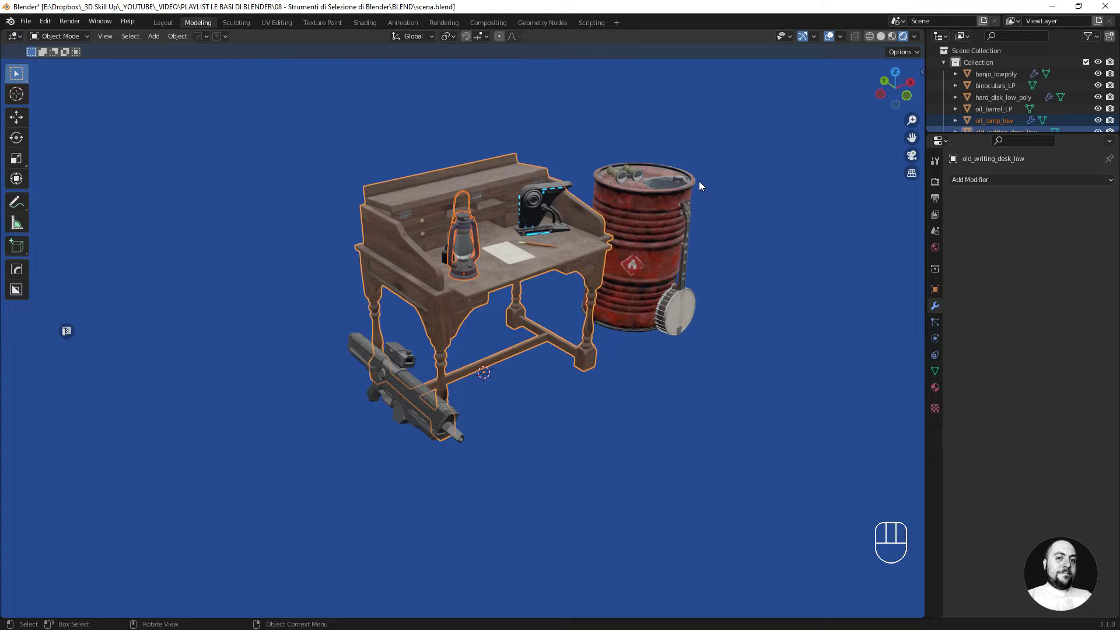
Add the rifle to the box selection, then drag in empty space so nothing is selected.
drag(580, 113, 694, 272)
drag(438, 413, 462, 444)
key(ctrl+z)
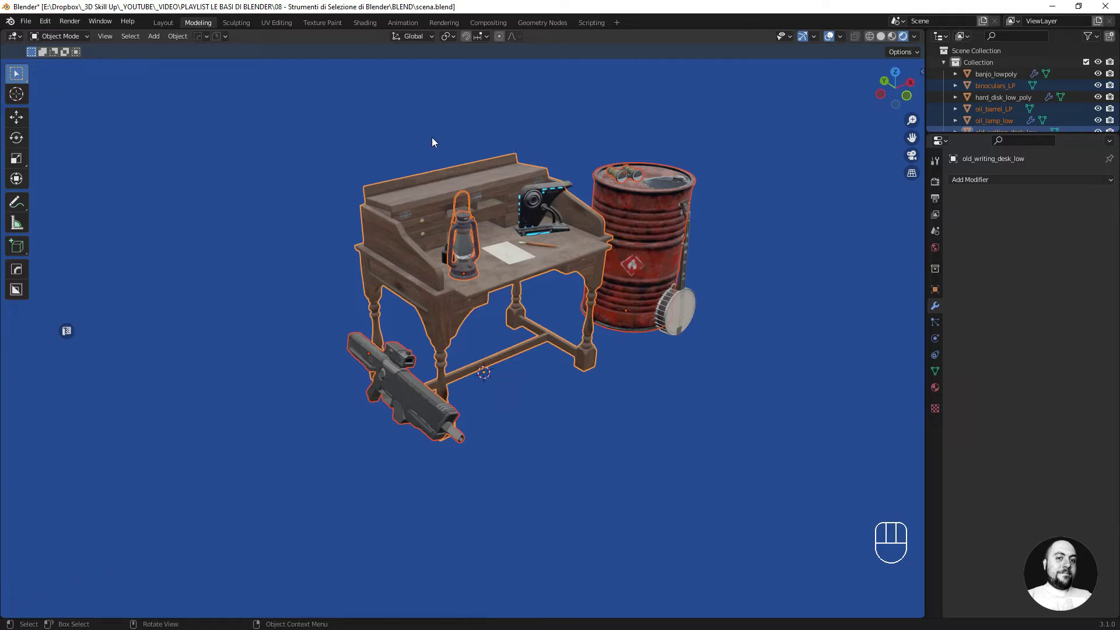
drag(309, 284, 523, 280)
drag(528, 168, 663, 238)
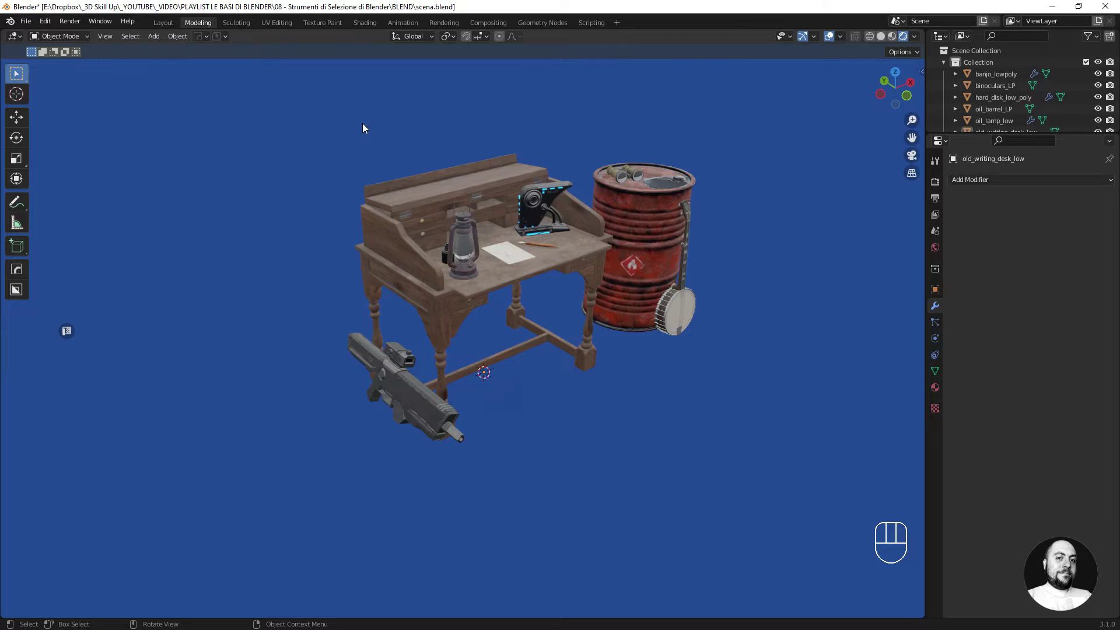
Box-select the desk and props with B, add the rifle, remove some, deselect all and change the selection mode.
key(b)
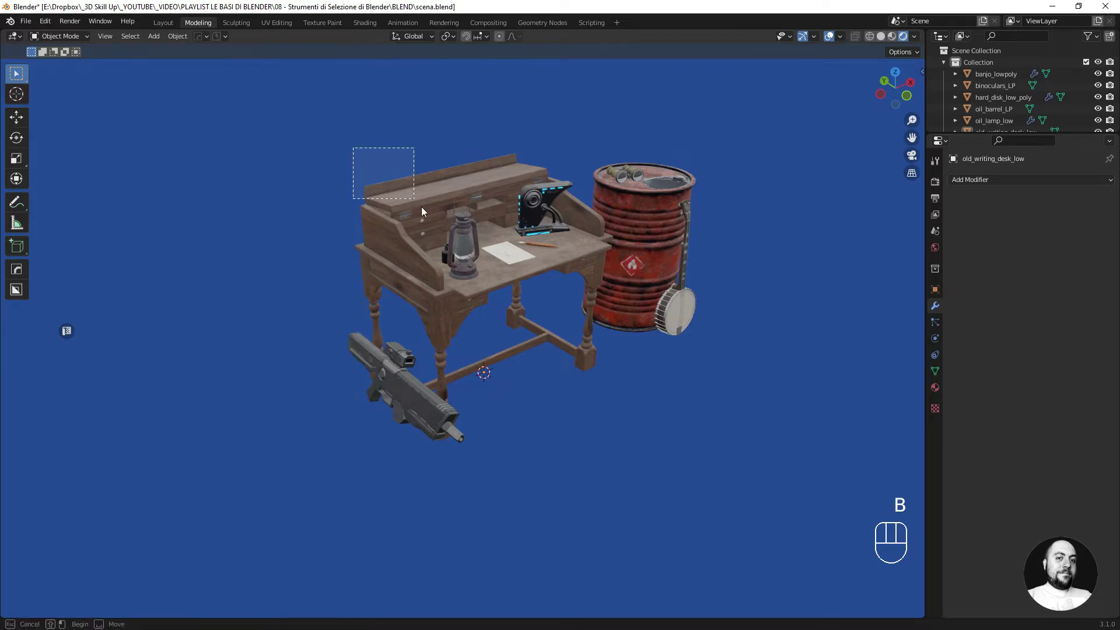
key(b)
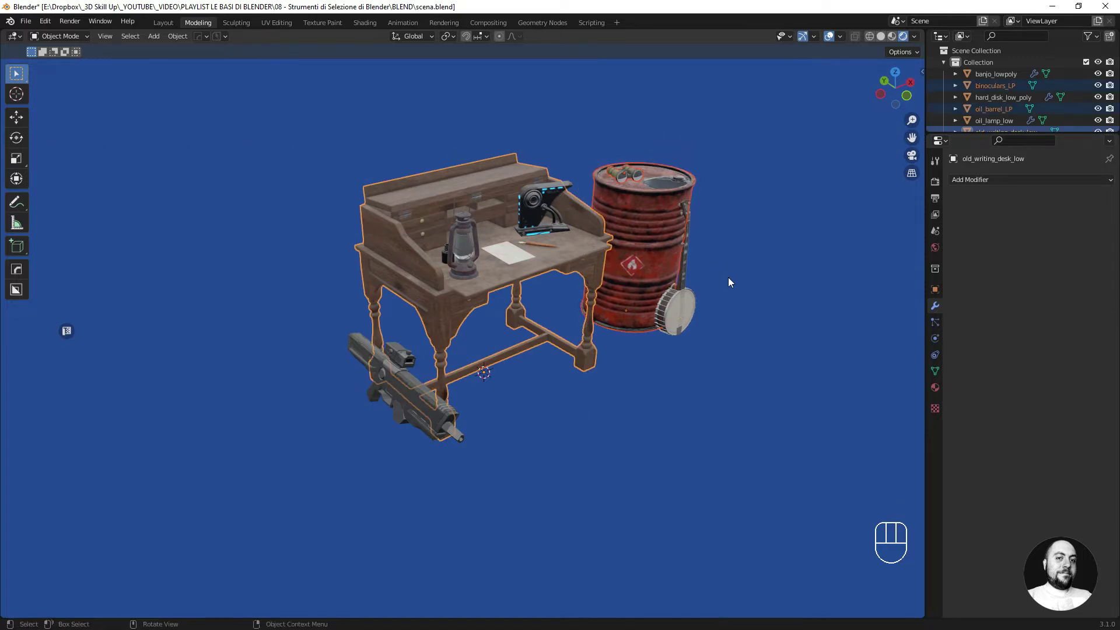
key(b)
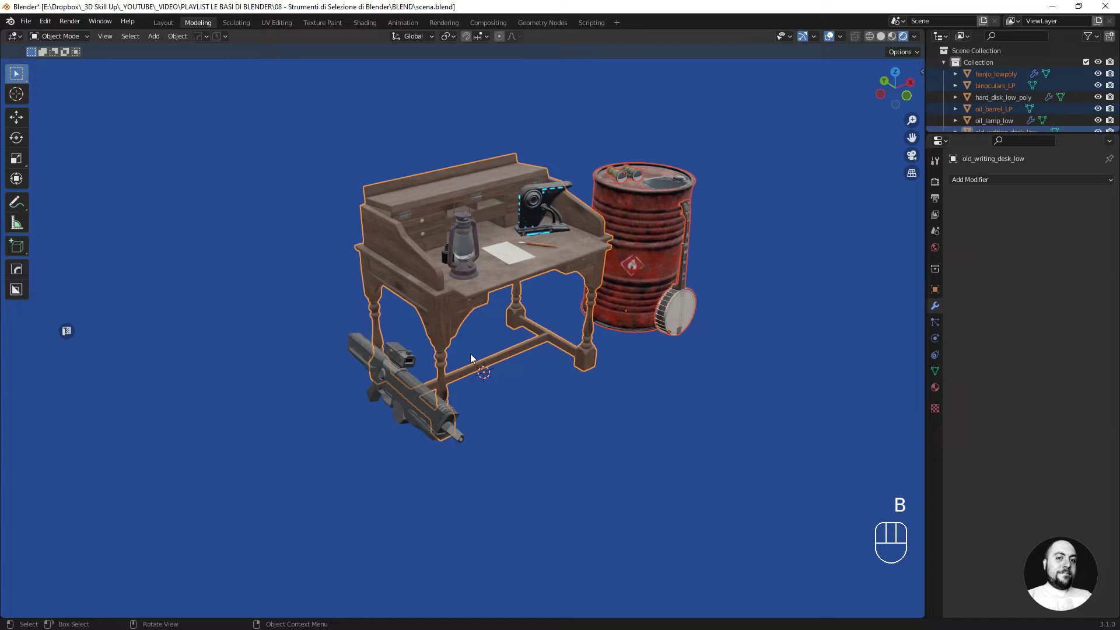
key(b)
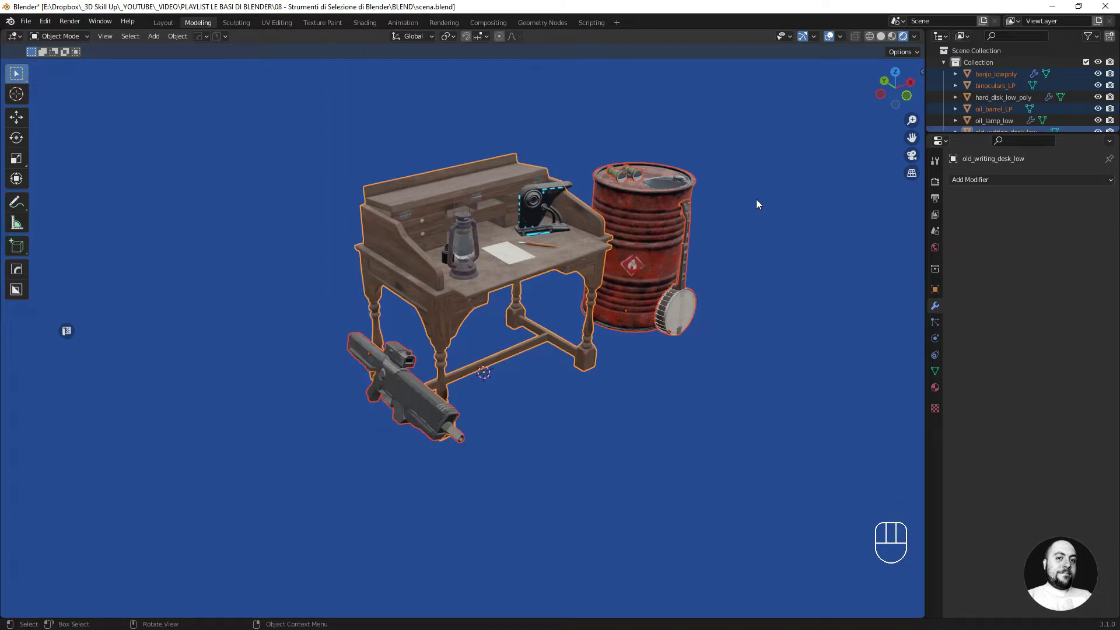
key(b)
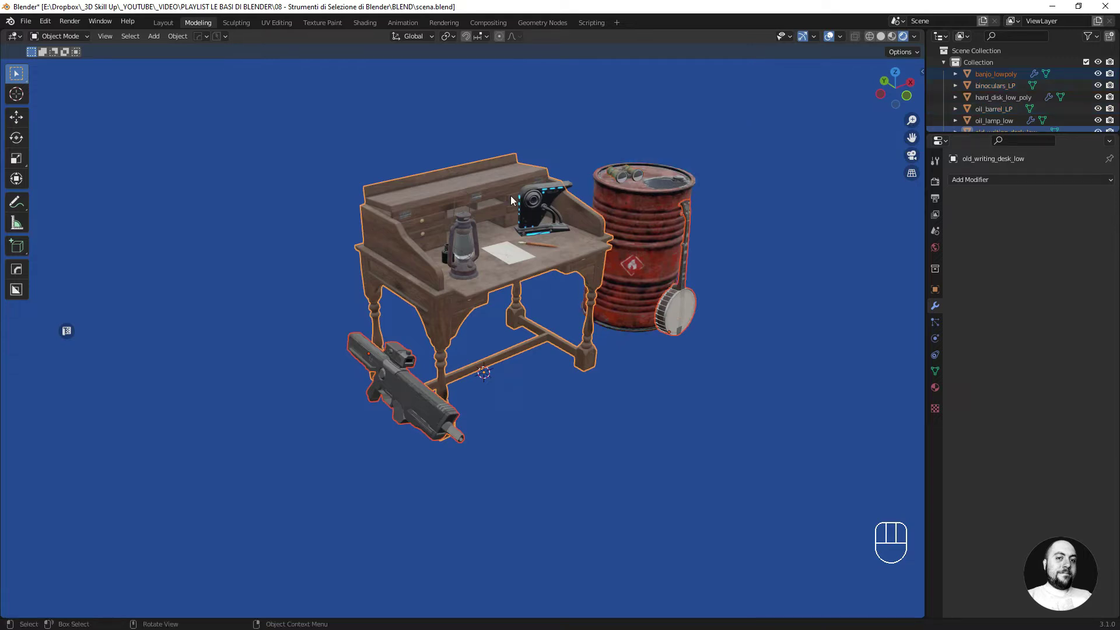
key(b)
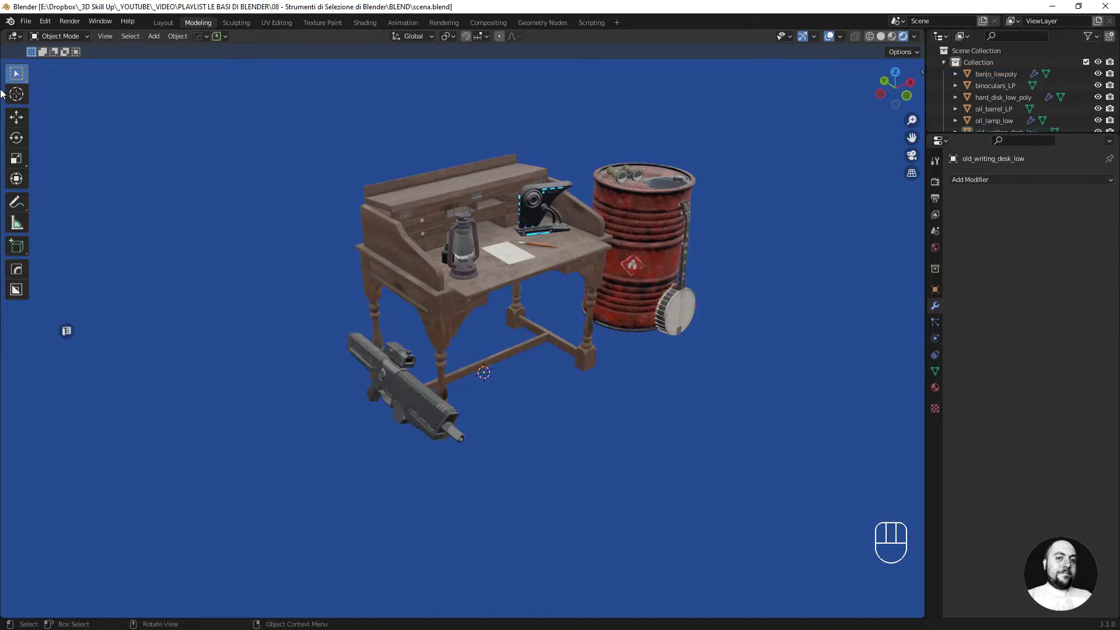
click(14, 76)
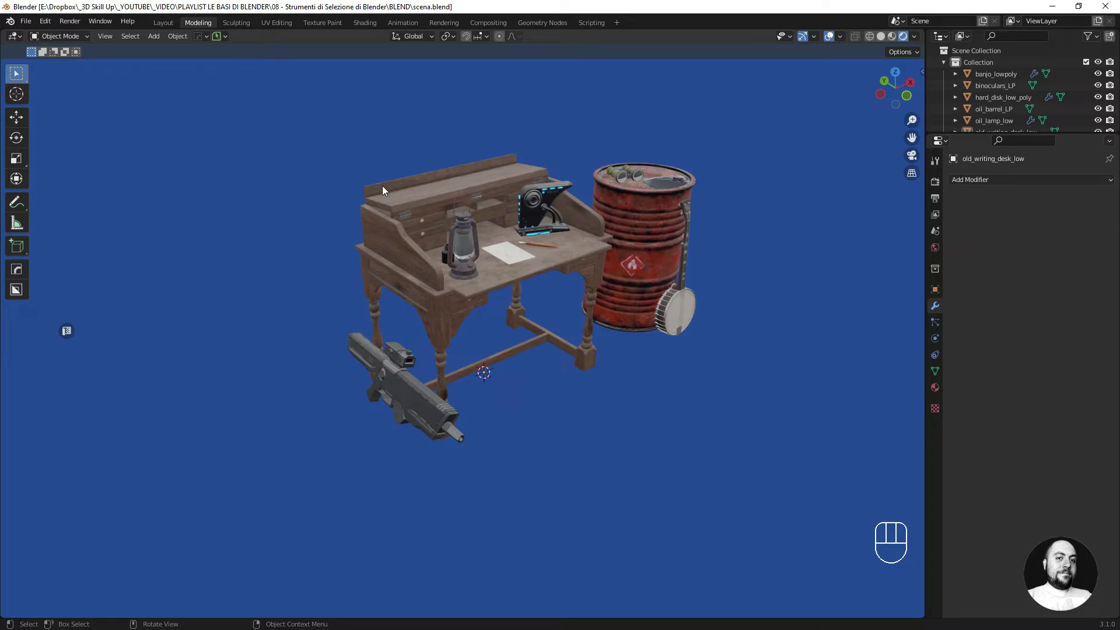
Circle-select over the desk, barrel and rifle, then switch the active tool to Select Lasso.
key(c)
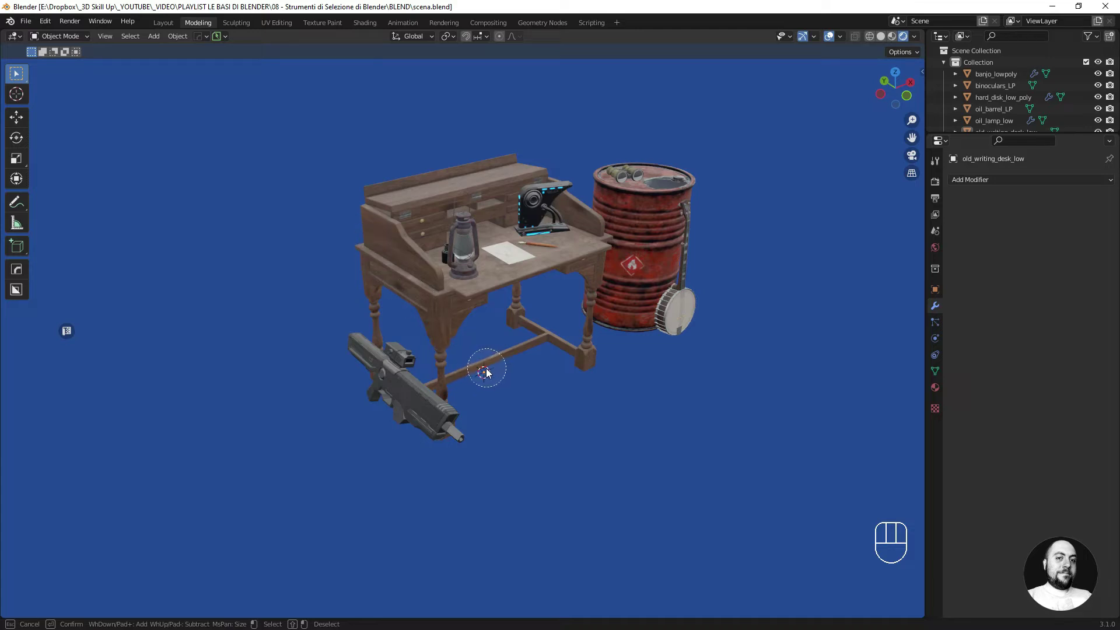
drag(635, 266, 667, 296)
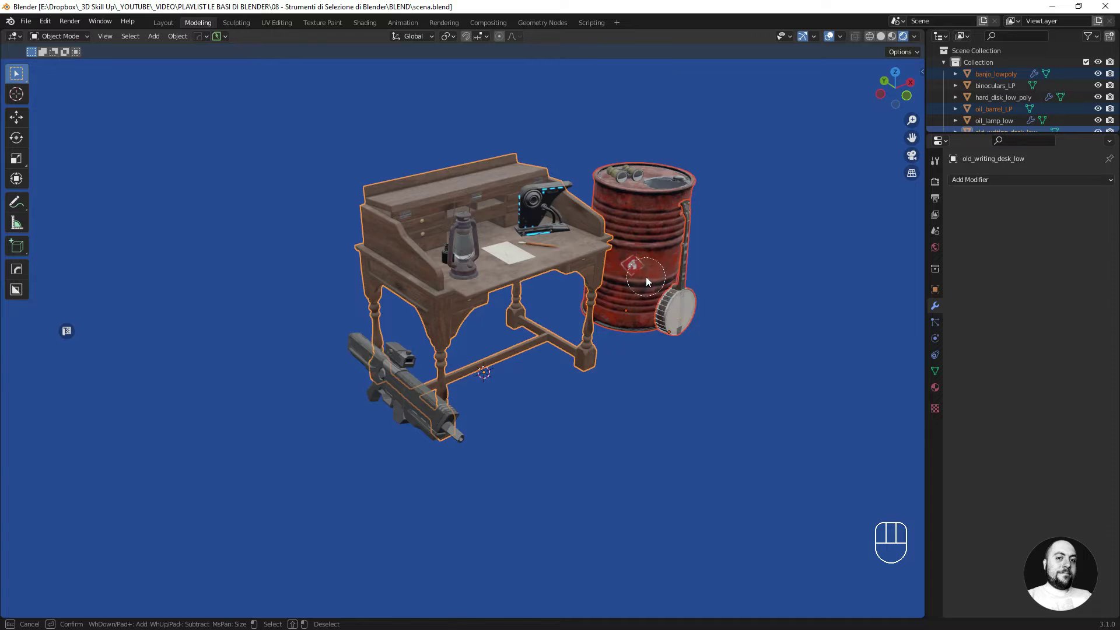
drag(651, 279, 590, 269)
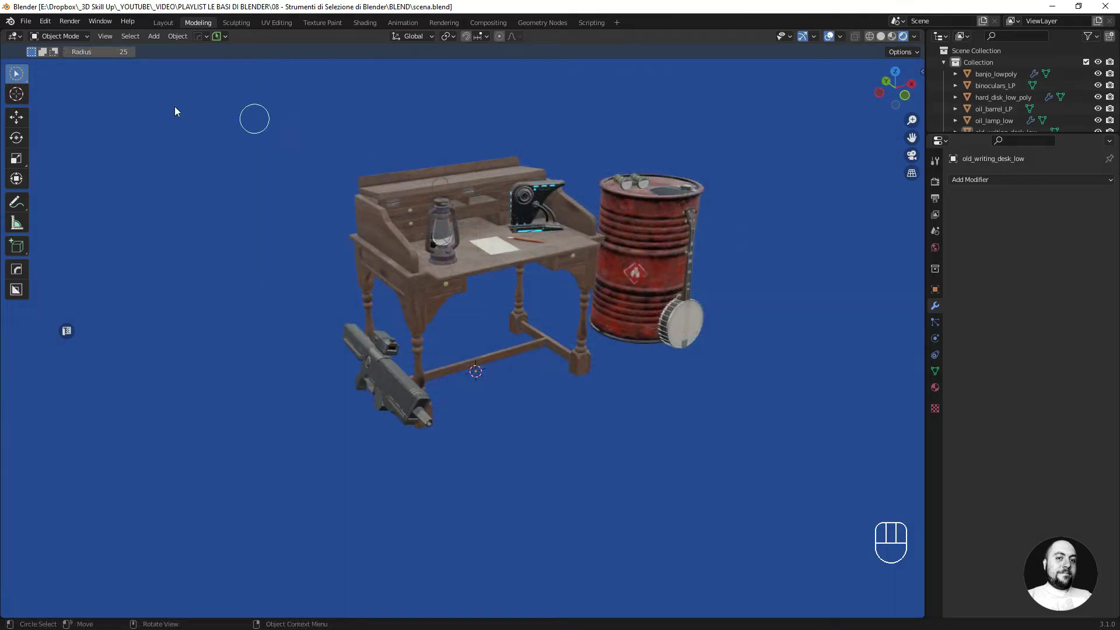
drag(19, 77, 70, 150)
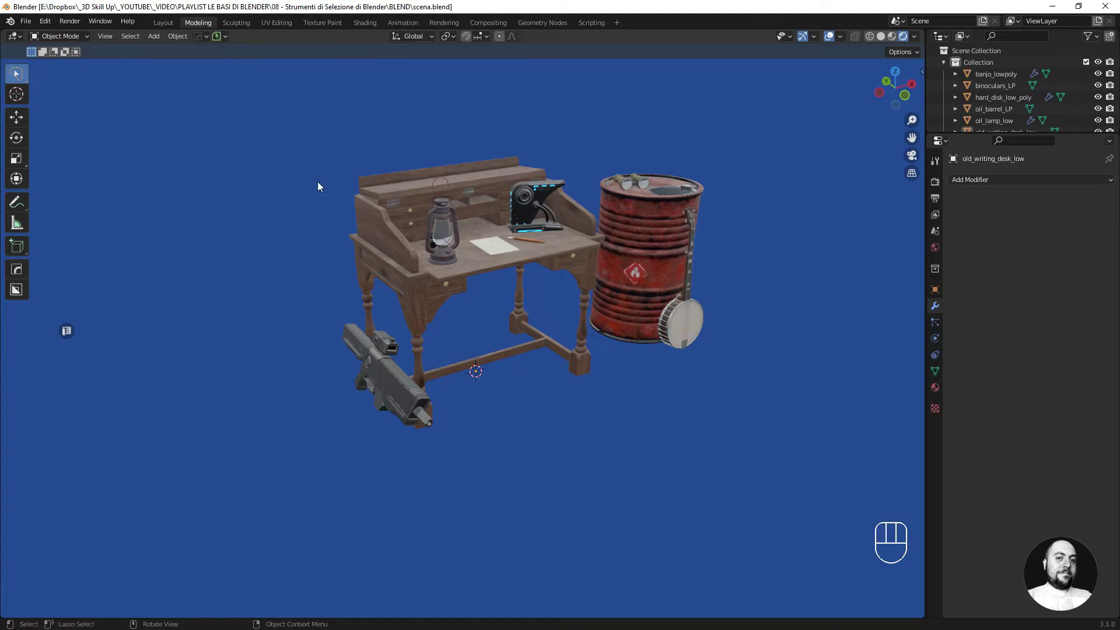
Lasso-select the rifle lying by the desk.
key(l)
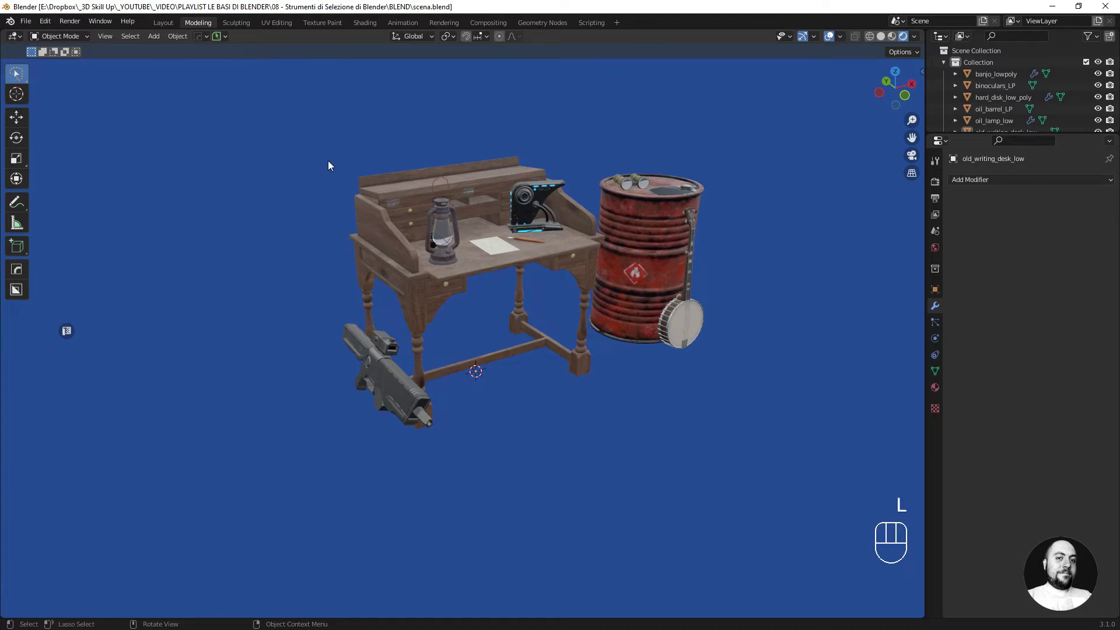
drag(333, 164, 545, 151)
drag(545, 152, 388, 273)
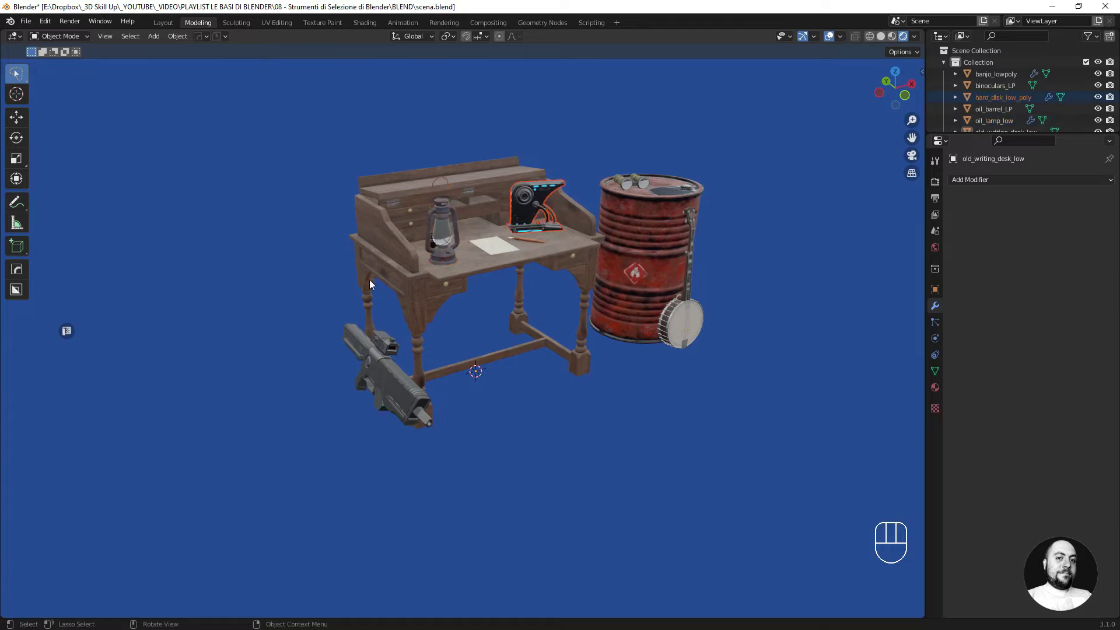
drag(355, 289, 442, 326)
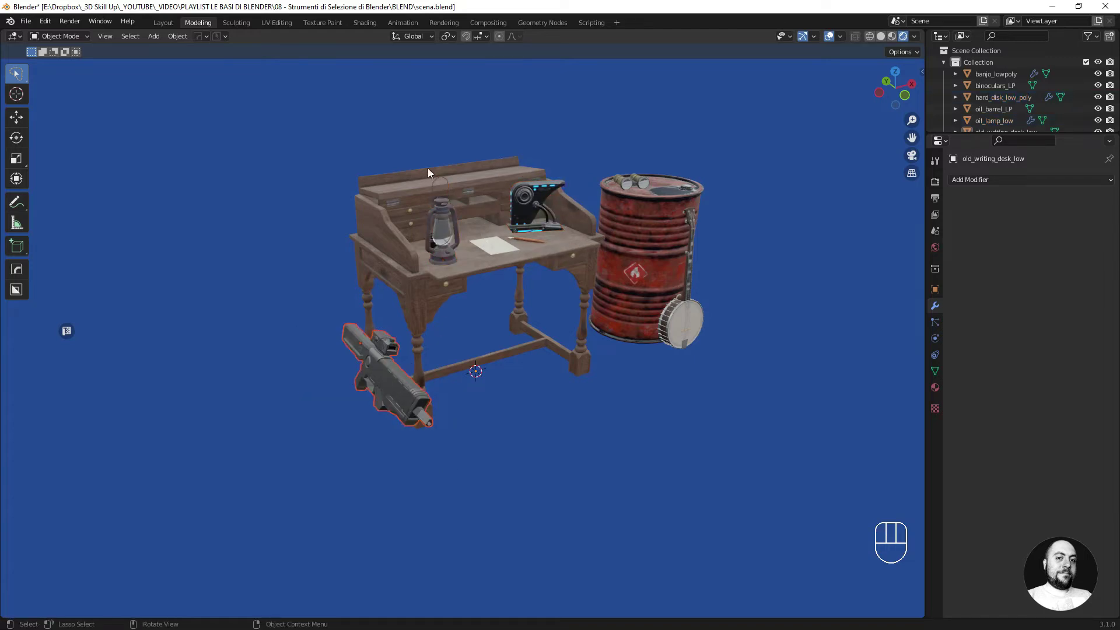
Add the lantern and hard disk to the selection, then remove them so only the rifle stays selected.
drag(416, 169, 524, 167)
drag(504, 170, 575, 162)
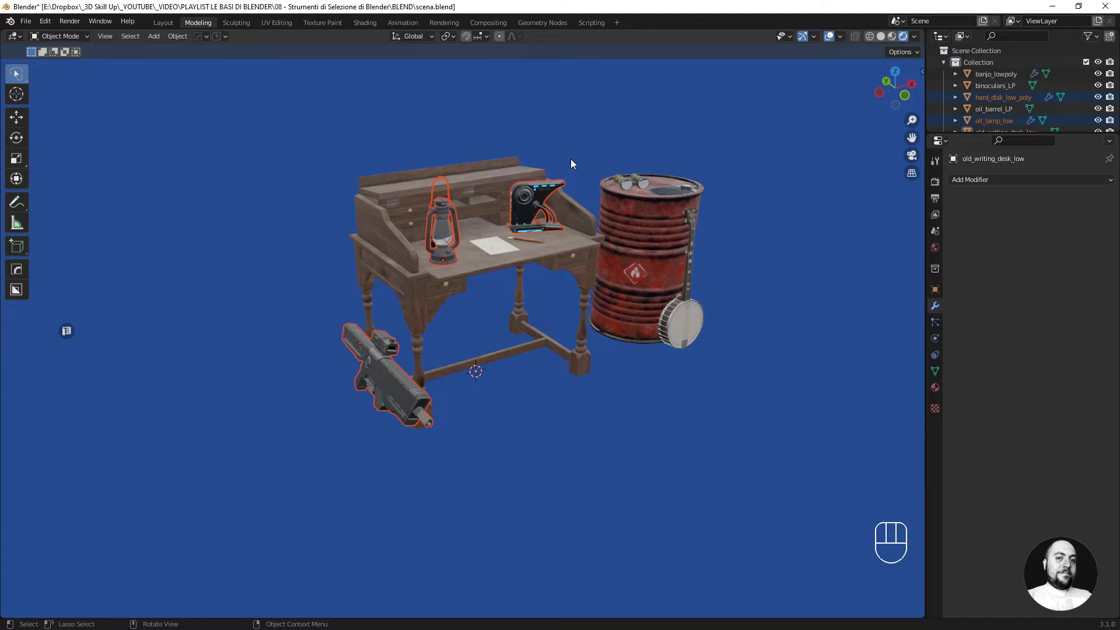
drag(461, 157, 504, 176)
drag(497, 165, 570, 168)
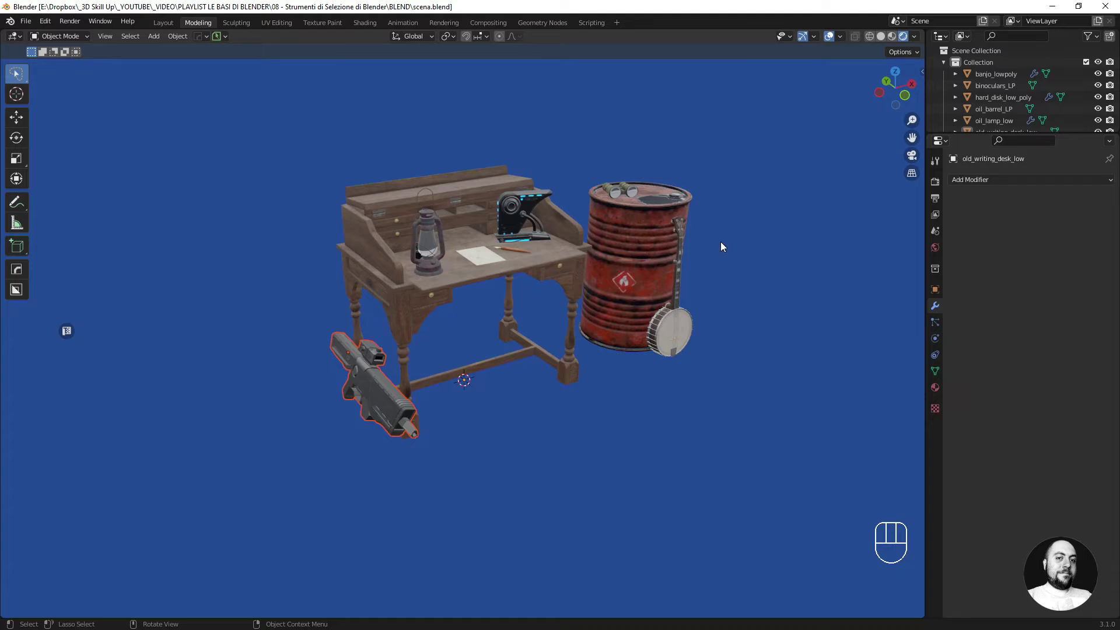
Open the interaction mode dropdown and switch the scene into Edit Mode.
drag(79, 40, 121, 77)
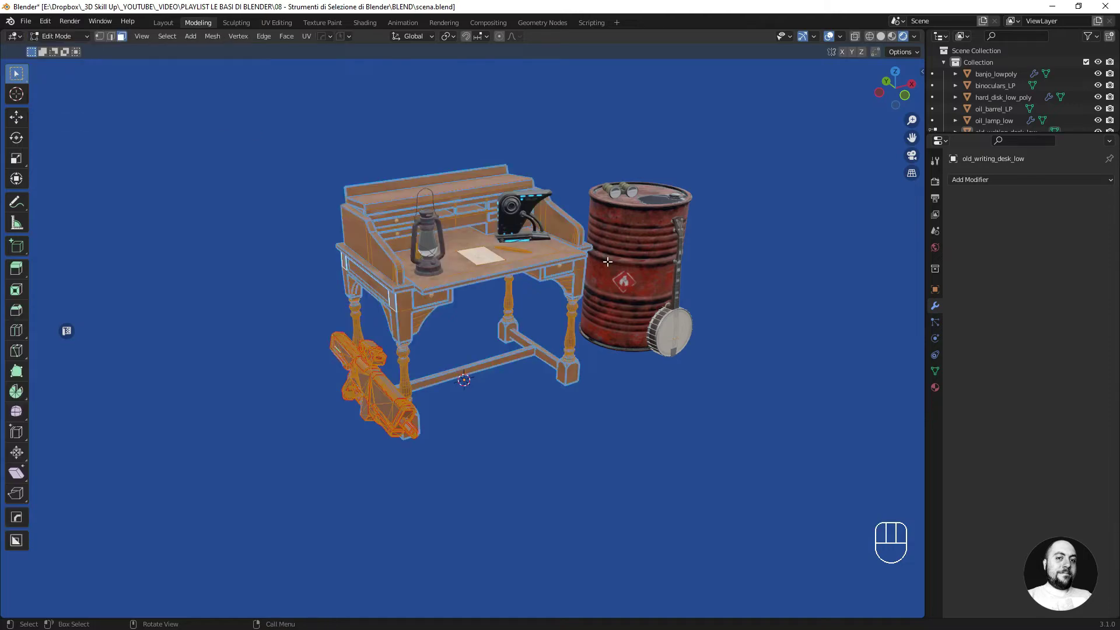
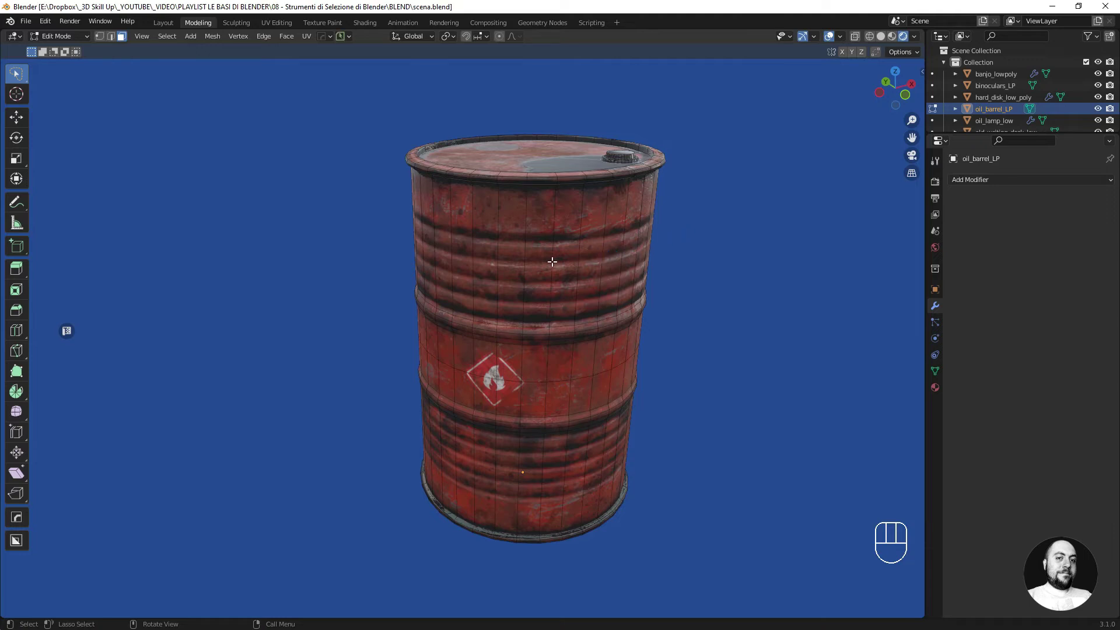
Select a top-half face block, rings around the barrel's middle and a vertical face loop.
click(554, 257)
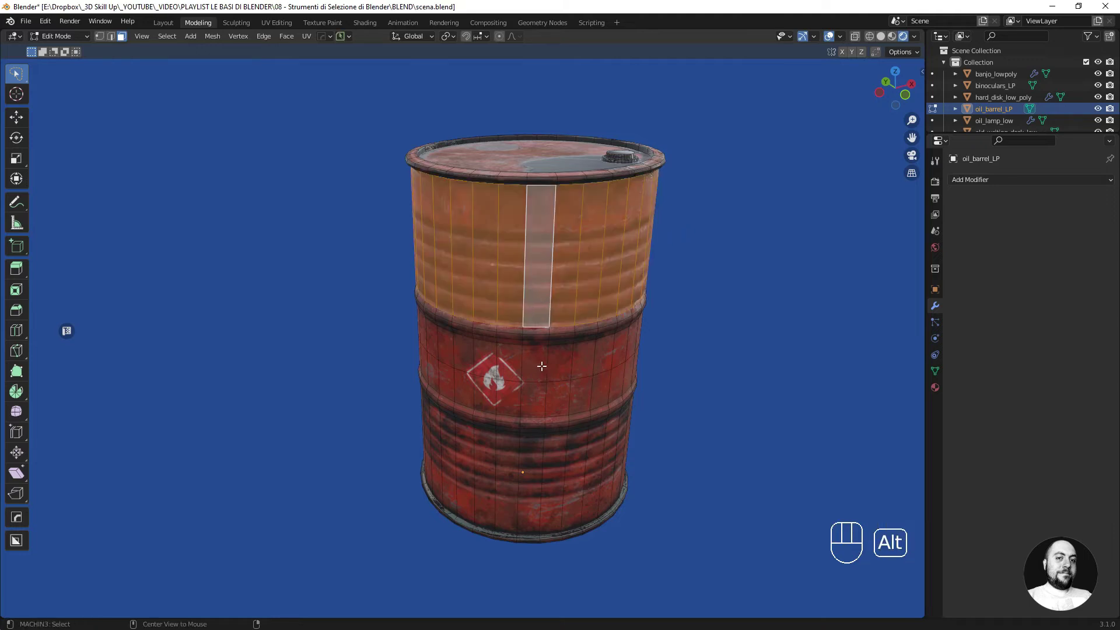
click(547, 361)
click(549, 396)
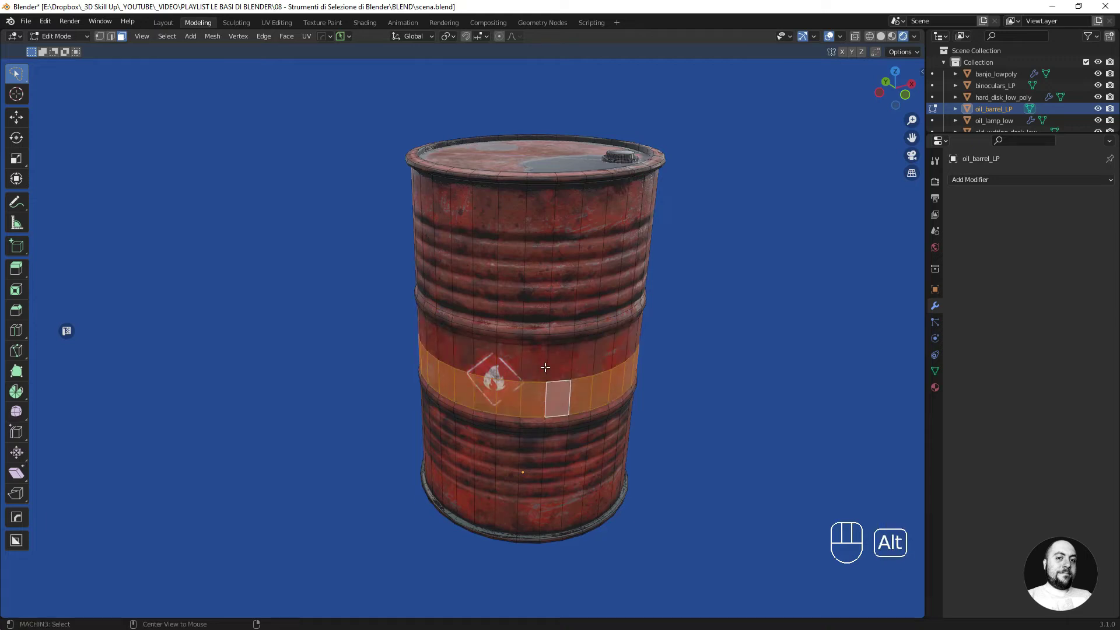
click(546, 359)
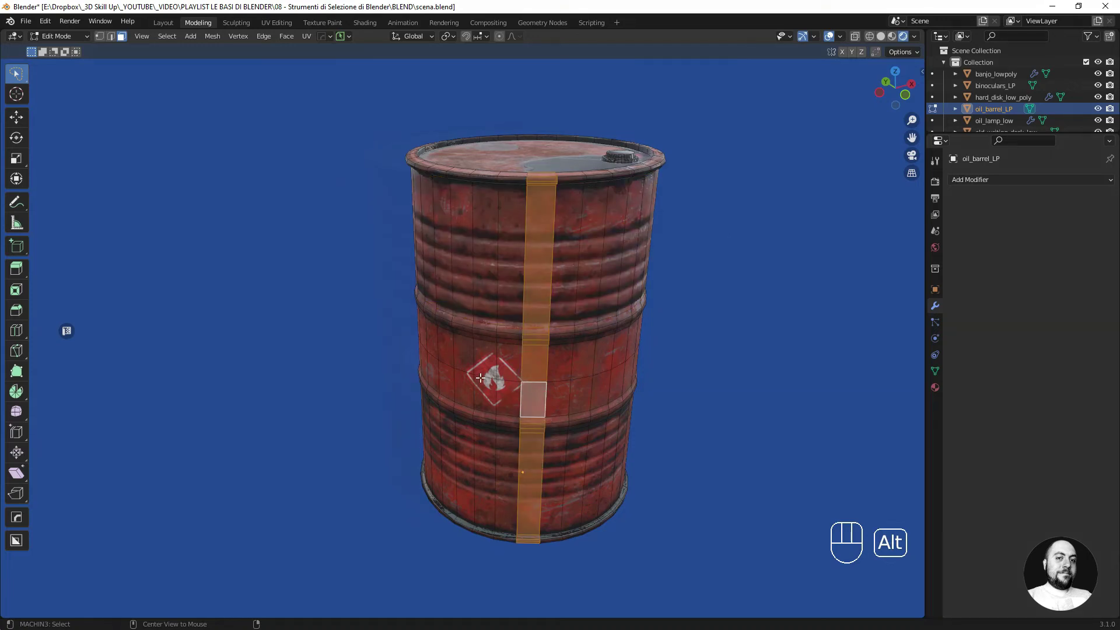
Select a block of faces on the barrel's upper side and the shortest-path block between two faces.
drag(539, 274, 514, 280)
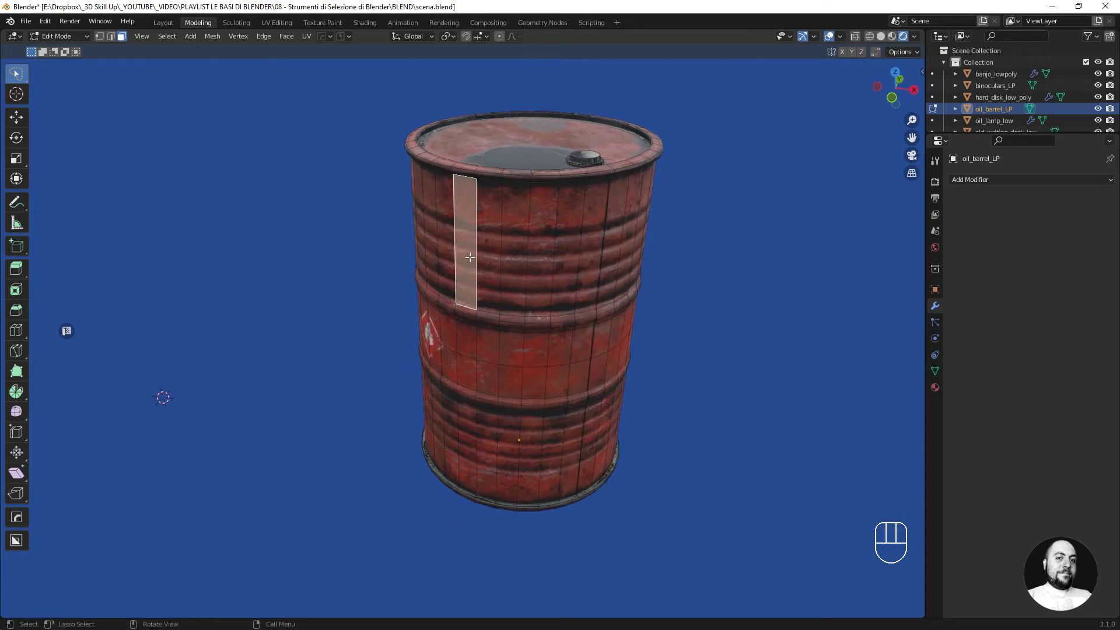
drag(626, 240, 582, 238)
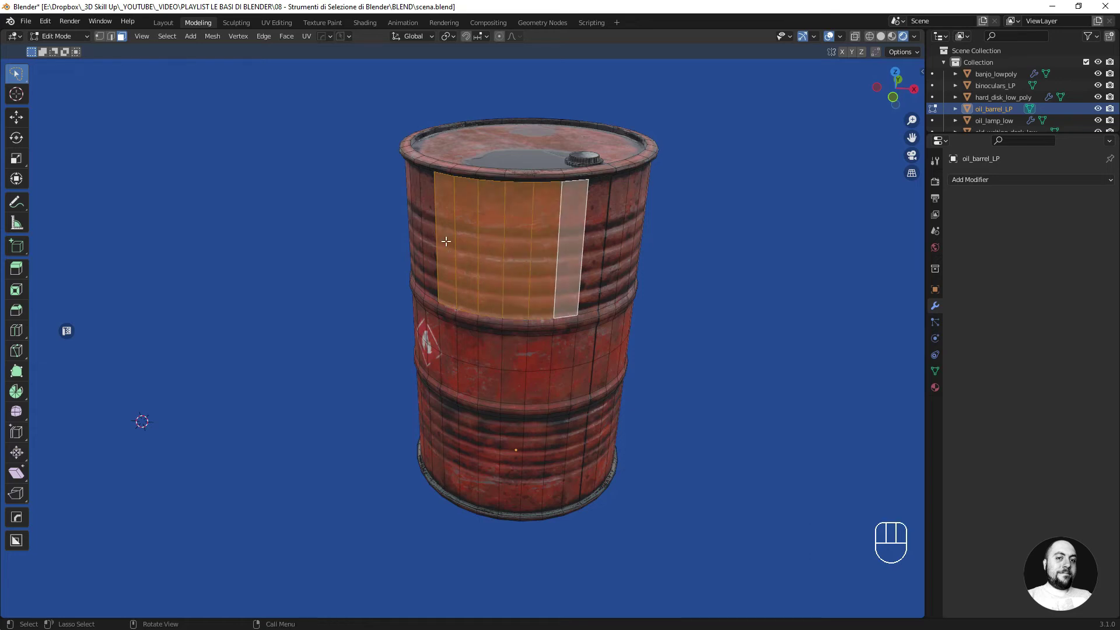
drag(542, 257, 490, 256)
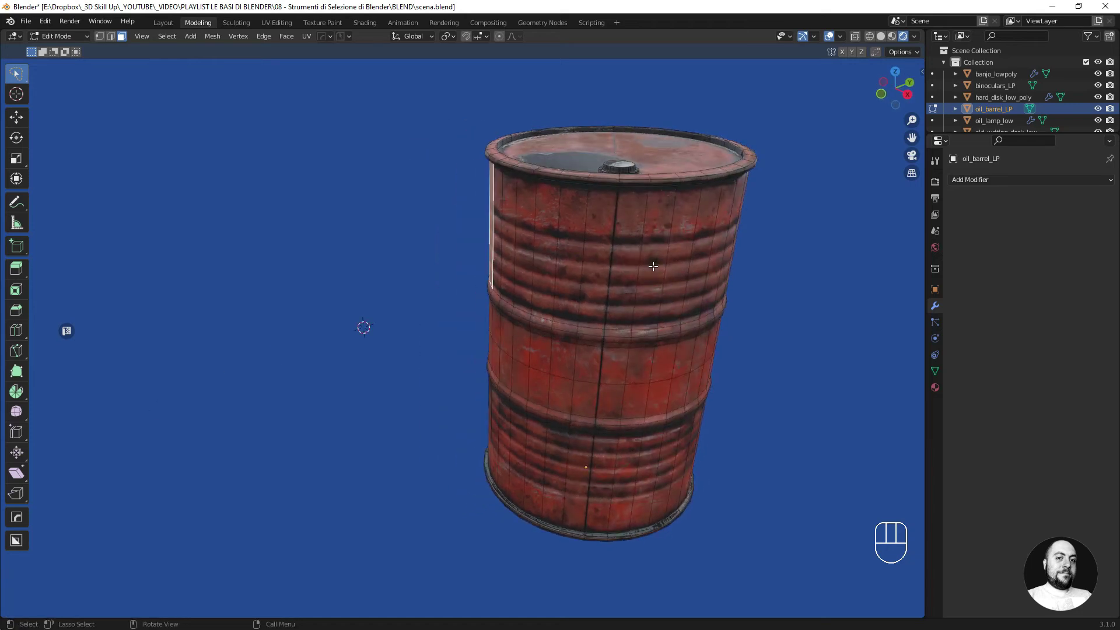
click(654, 261)
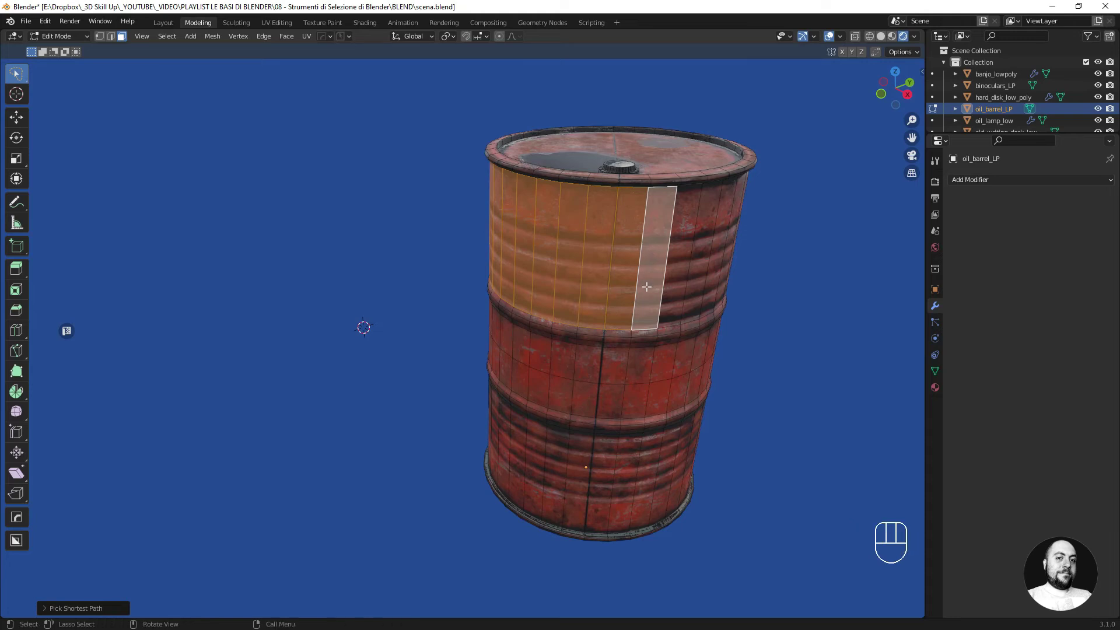
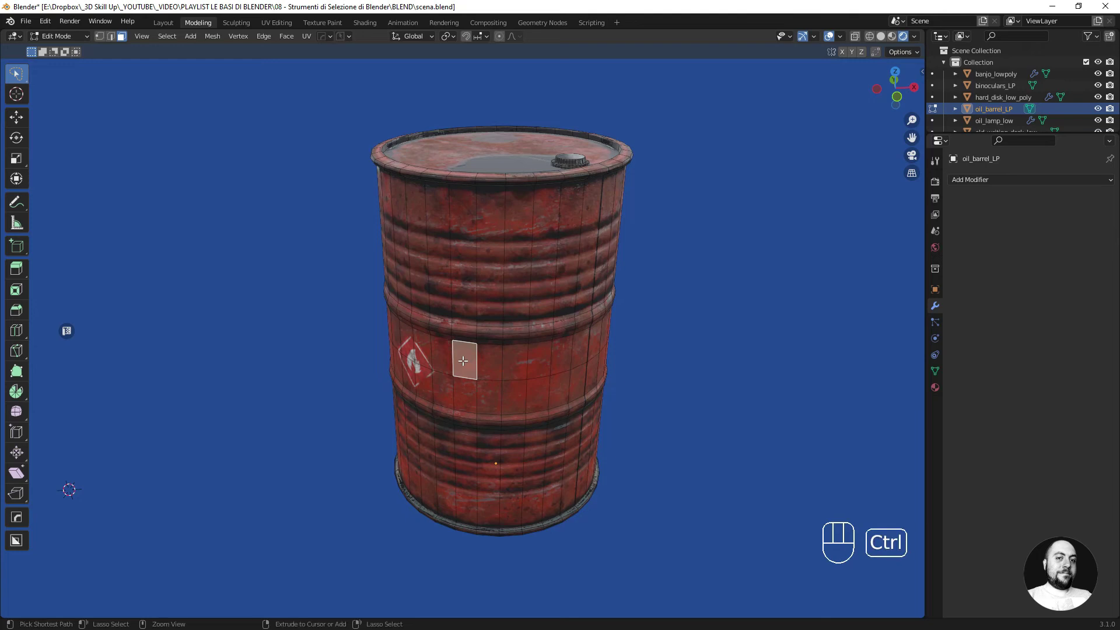
Grow the face selection with Ctrl+Numpad+ until it covers the whole barrel, then clear it.
key(ctrl+KP_Add)
key(ctrl+KP_Add)
key(ctrl+KP_Add)
key(ctrl+KP_Add)
key(ctrl+KP_Add)
key(ctrl+KP_Add)
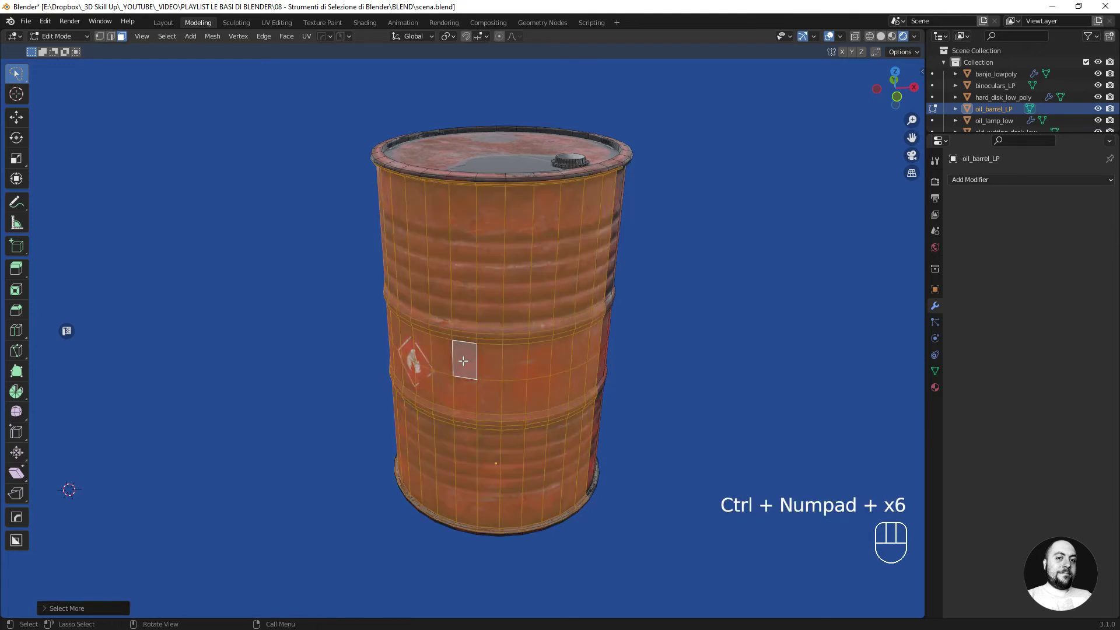
key(a)
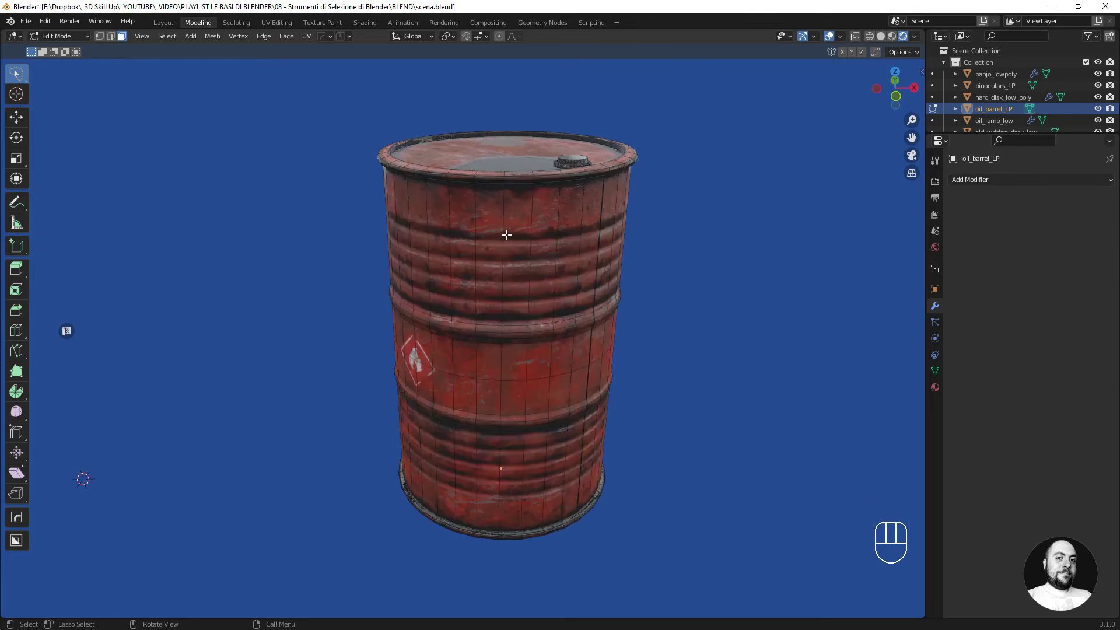
Select three vertical face strips around the barrel one after another, then clear the selection.
click(494, 229)
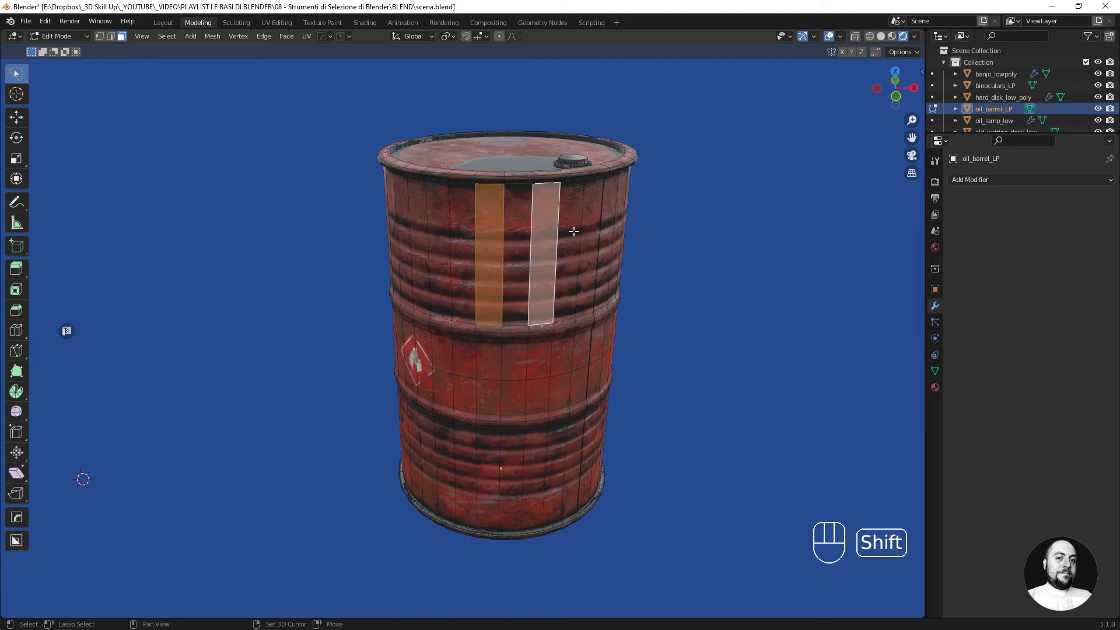
click(590, 224)
drag(579, 226, 545, 227)
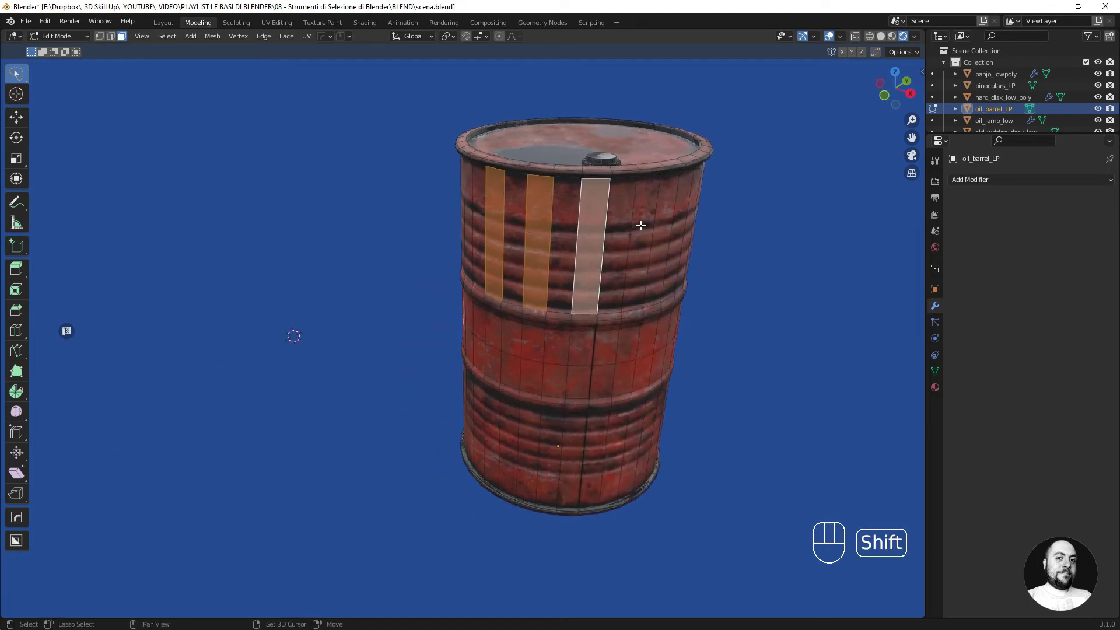
click(642, 220)
drag(625, 222, 589, 223)
click(697, 210)
drag(624, 215, 618, 210)
key(a)
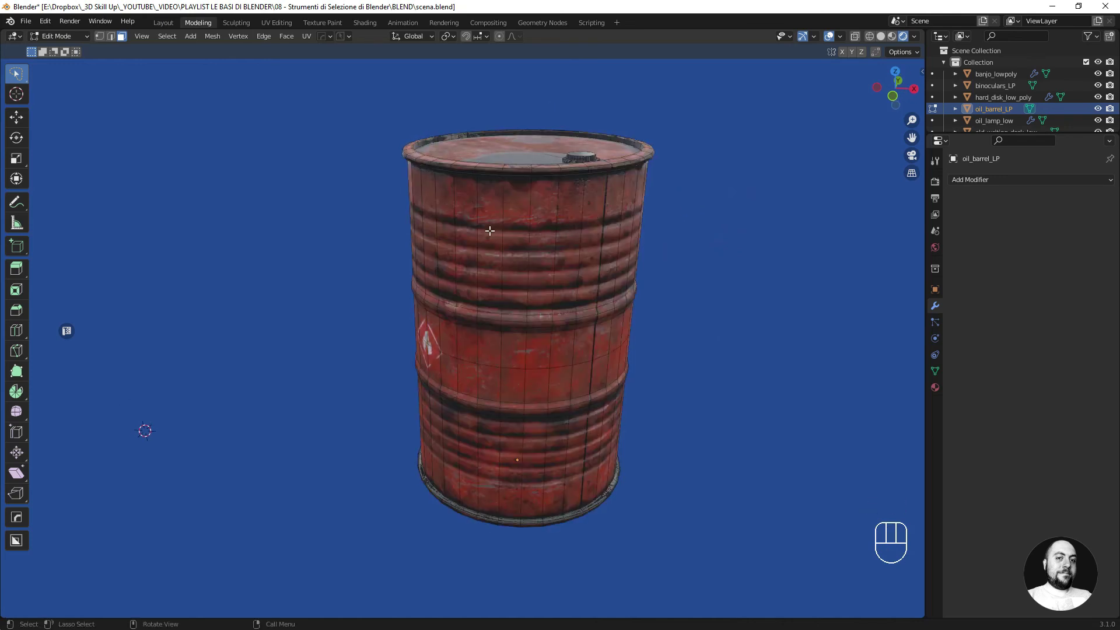
Select upper-side face strips and repeatedly shrink the selection with Ctrl+Shift+Numpad+.
click(491, 226)
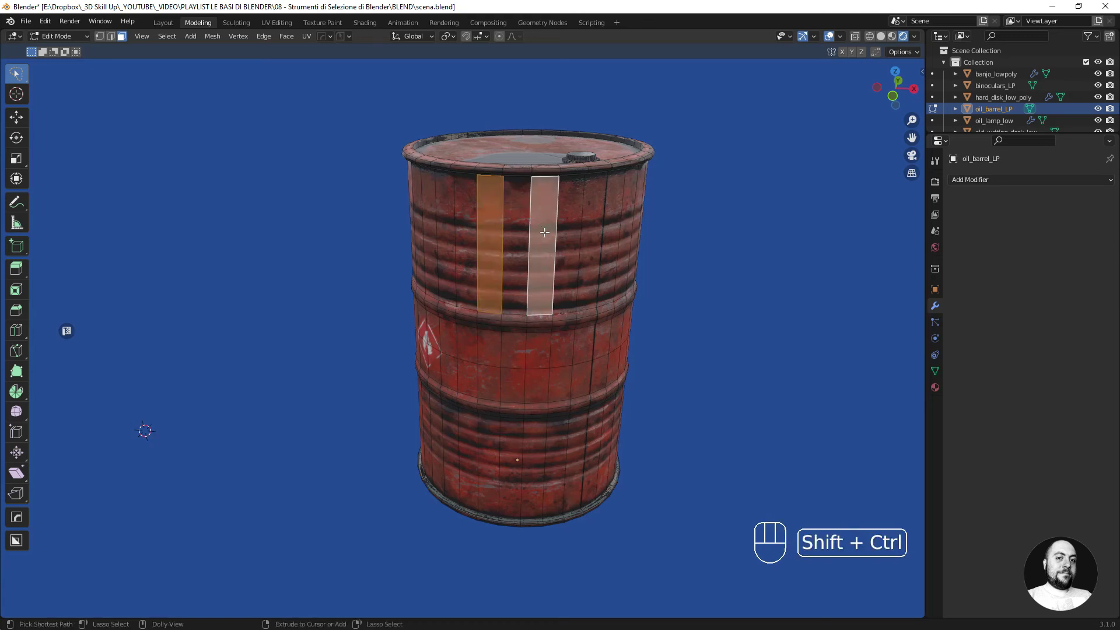
key(ctrl+shift+KP_Add)
key(ctrl+shift+KP_Add)
key(ctrl+shift+KP_Add)
key(ctrl+shift+KP_Add)
key(ctrl+shift+KP_Add)
key(ctrl+shift+KP_Add)
key(ctrl+shift+KP_Add)
key(ctrl+shift+KP_Add)
key(ctrl+shift+KP_Add)
key(ctrl+shift+KP_Add)
key(ctrl+shift+KP_Add)
key(ctrl+shift+KP_Add)
key(ctrl+shift+KP_Add)
key(ctrl+shift+KP_Add)
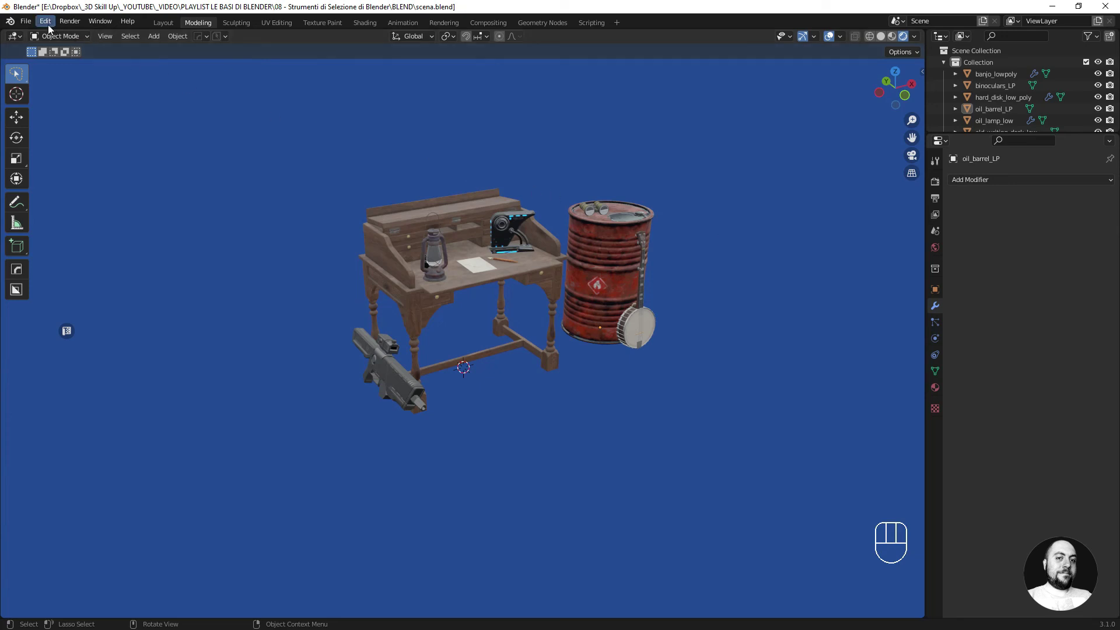
Open the Preferences window from the Edit menu.
drag(52, 27, 105, 190)
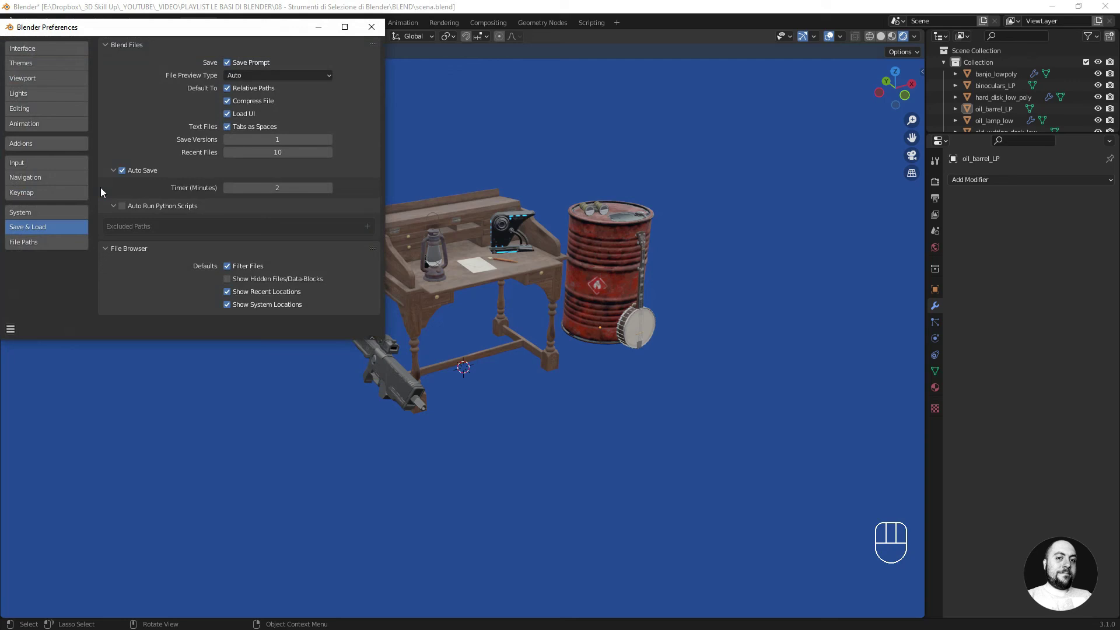